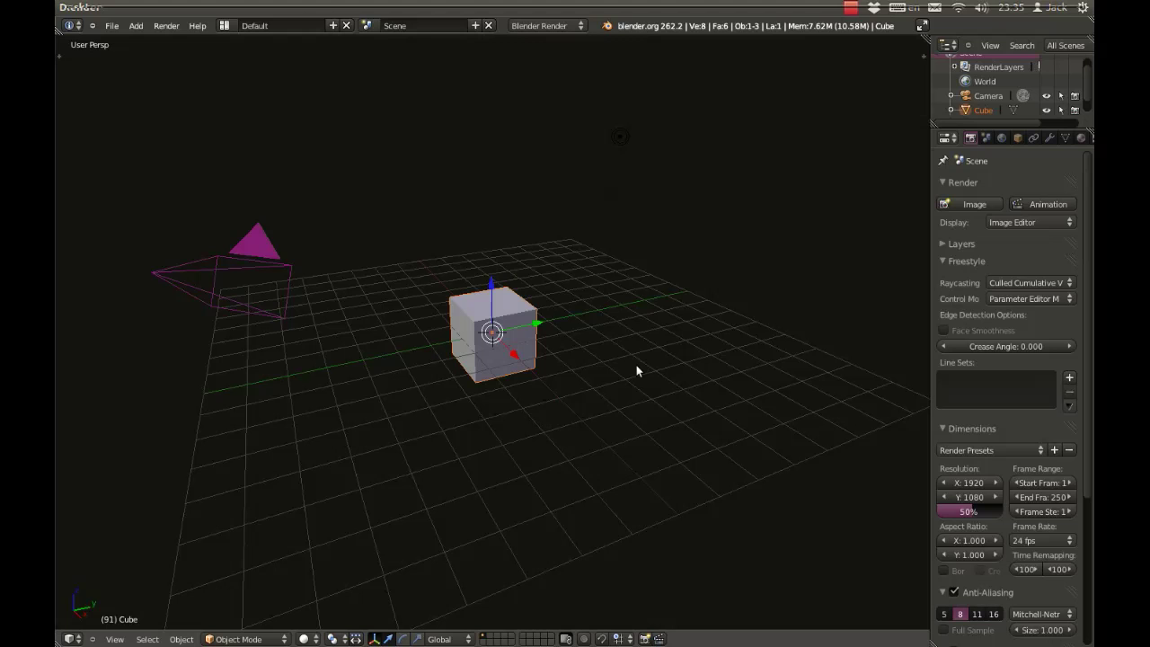
Scale the cube down along Y to thin it into a slab.
scroll("up", 3)
scroll("down", 3)
scroll("down", 3)
scroll("up", 3)
middle_click(438, 375)
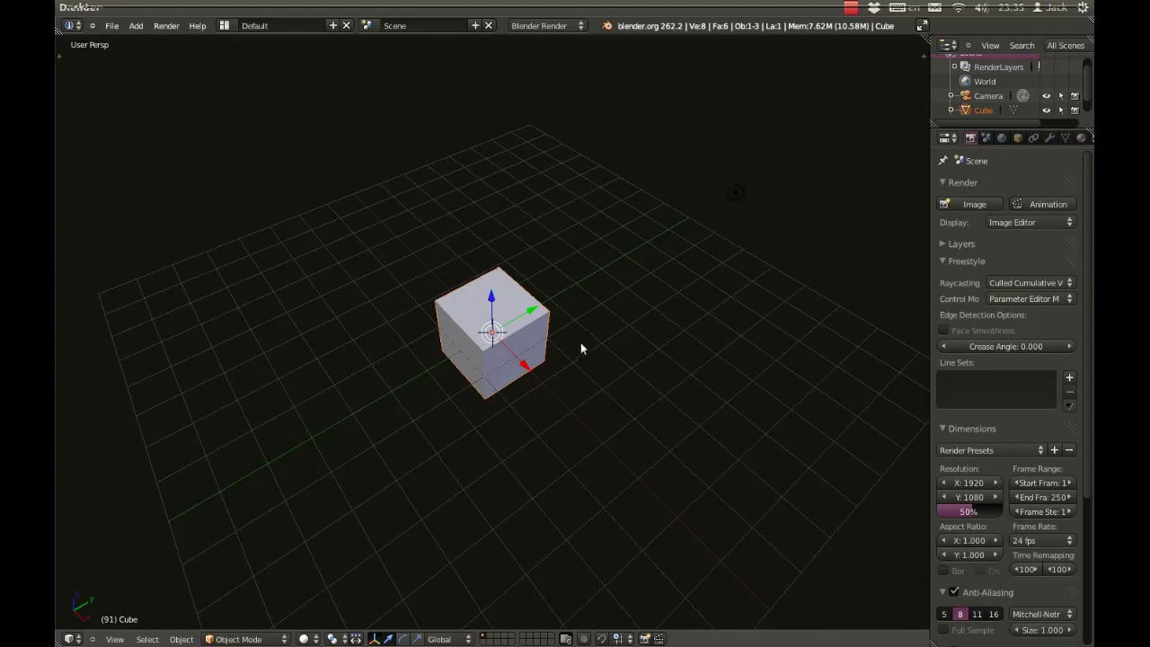
middle_click(584, 353)
key("s")
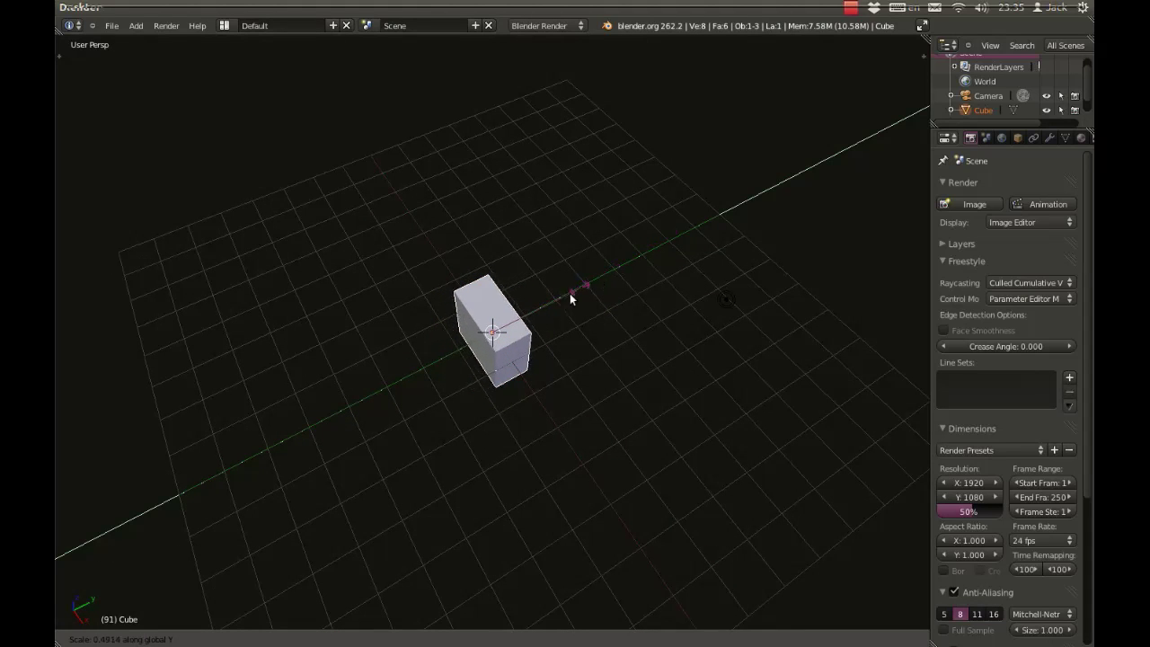
left_click(539, 329)
middle_click(544, 399)
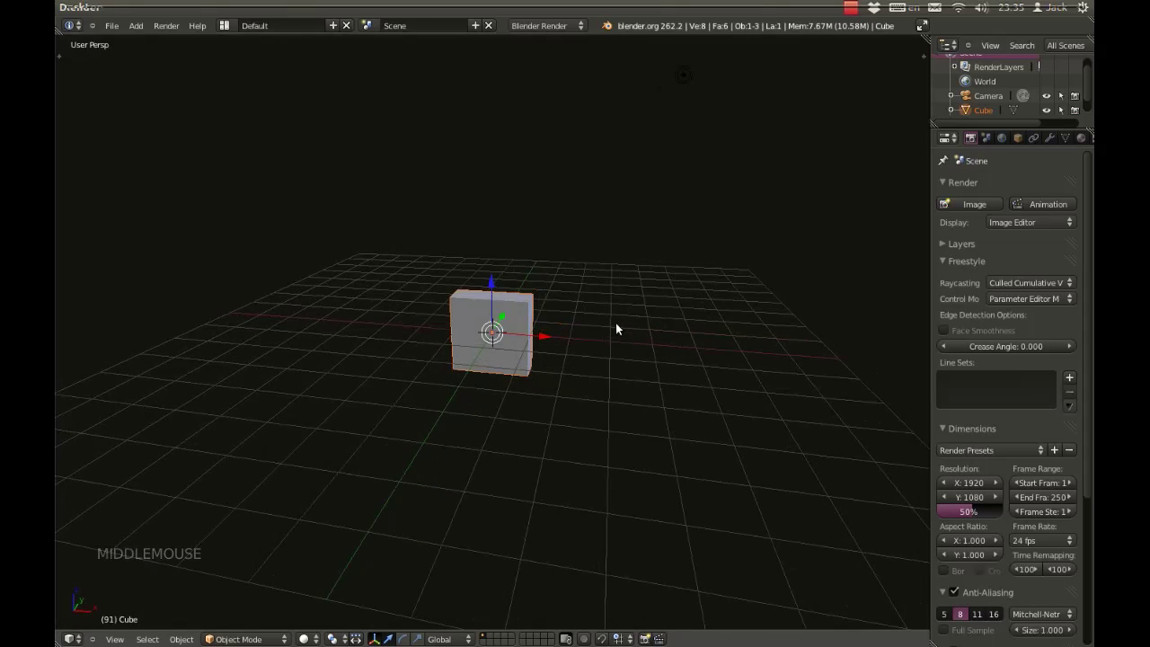
From front orthographic view, scale the box about fivefold along X into a long bar.
key("KP_1")
key("KP_5")
scroll("up", 3)
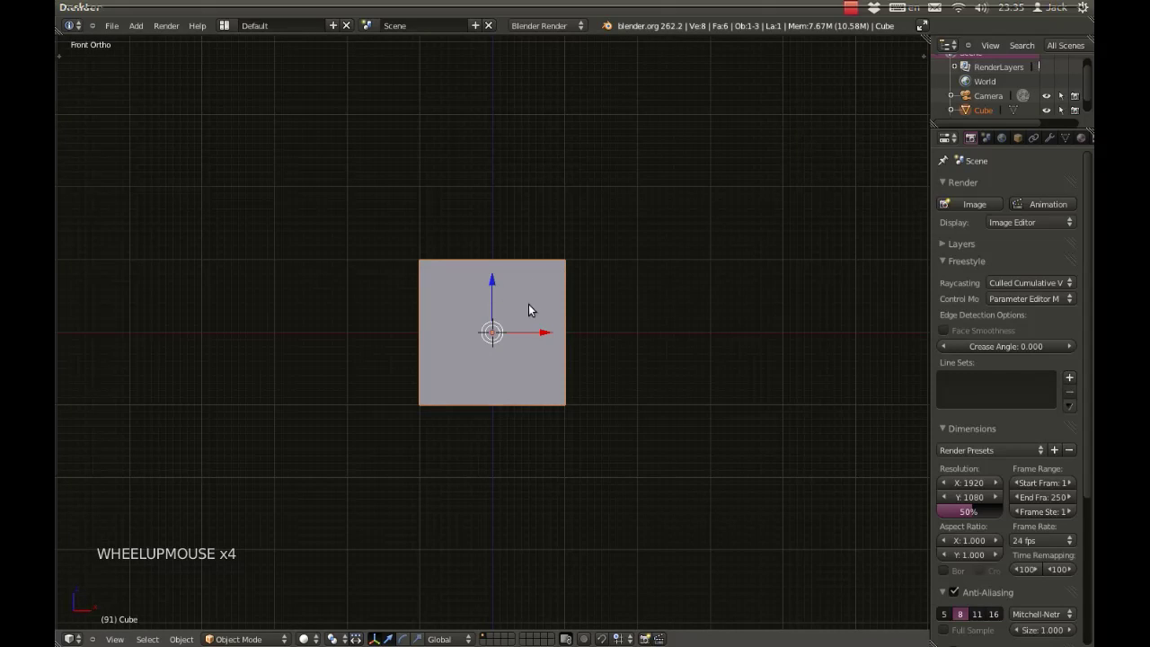
key("s")
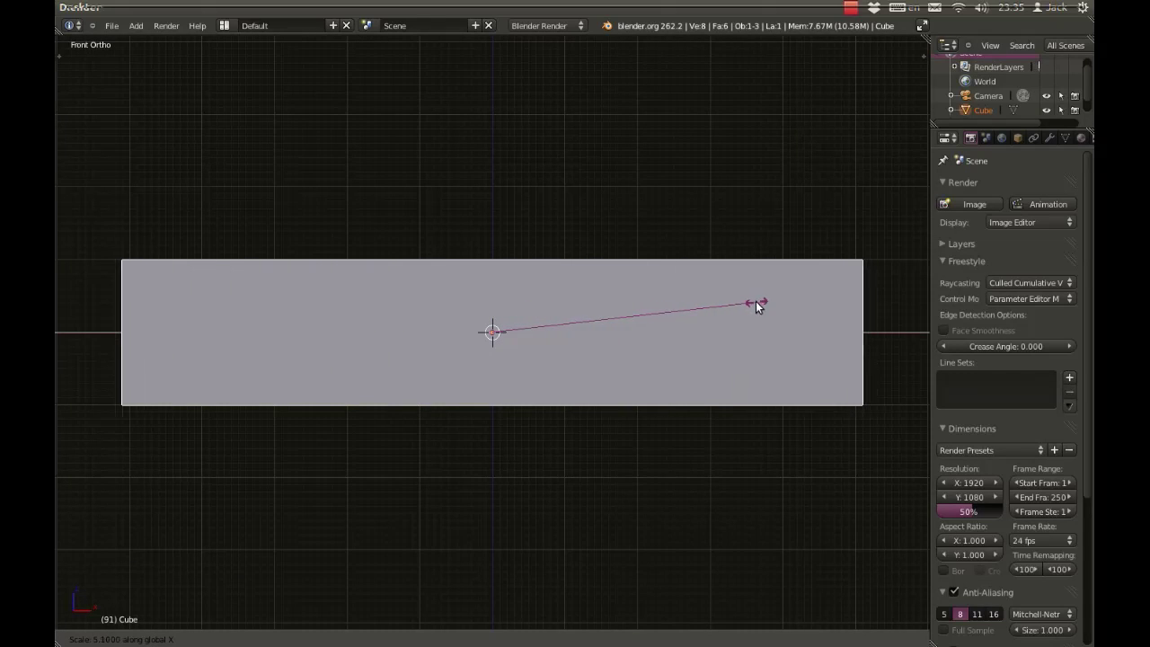
left_click(658, 338)
middle_click(610, 254)
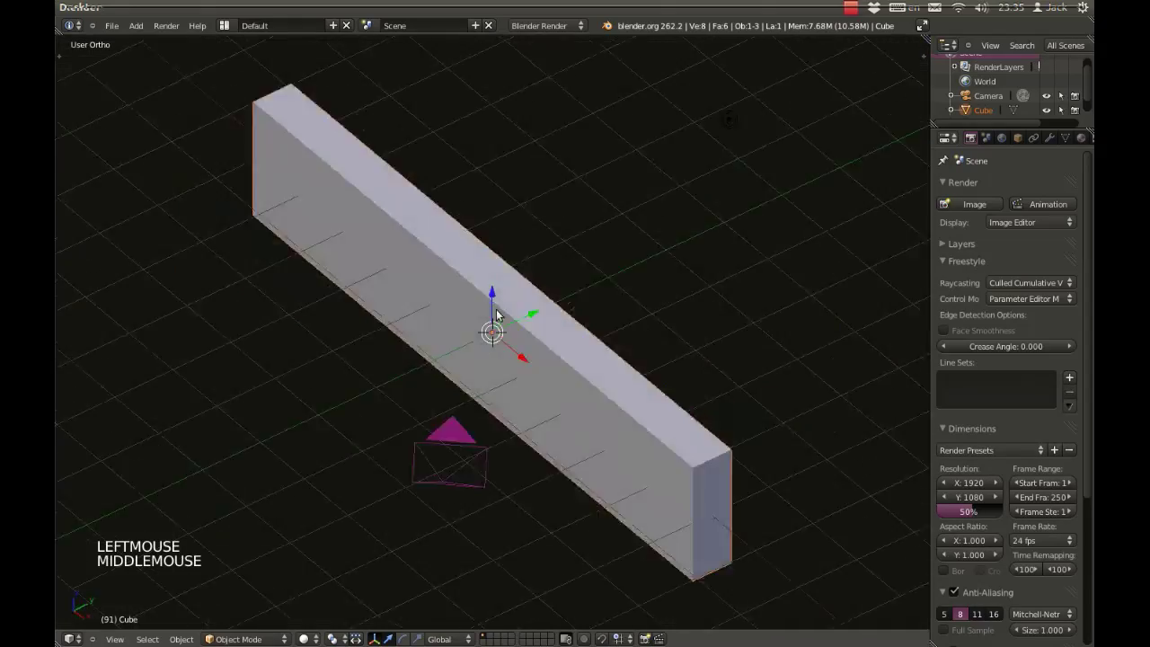
scroll("up", 3)
scroll("down", 3)
middle_click(532, 302)
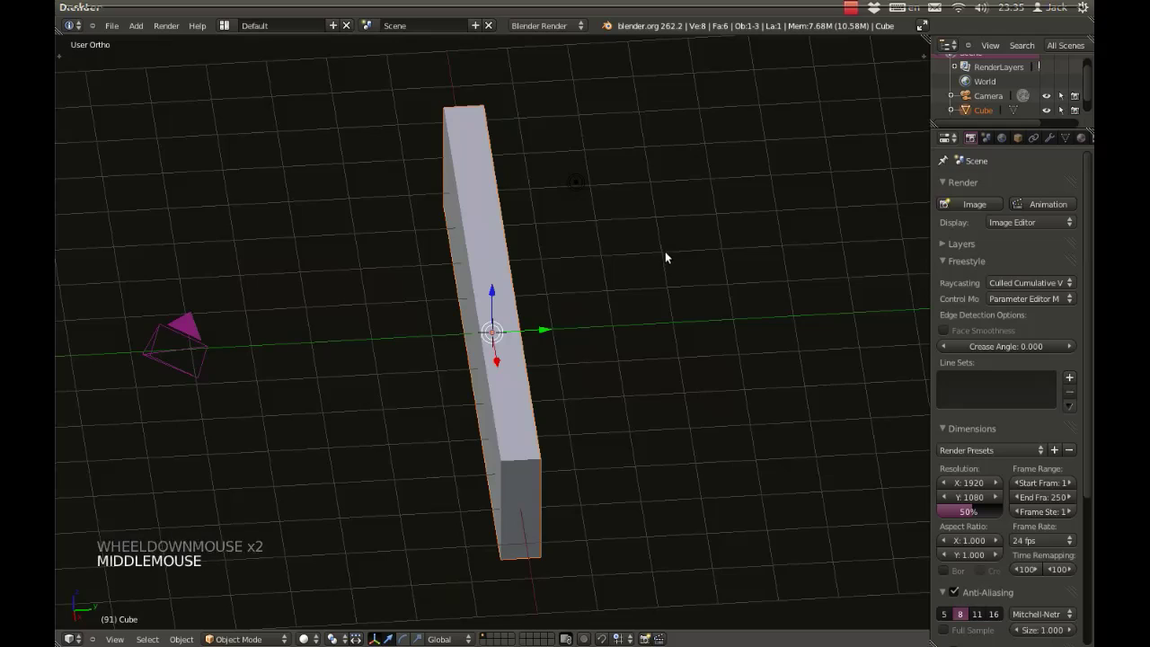
Scale the bar along Y again for a thinner wall thickness and inspect its face.
key("s")
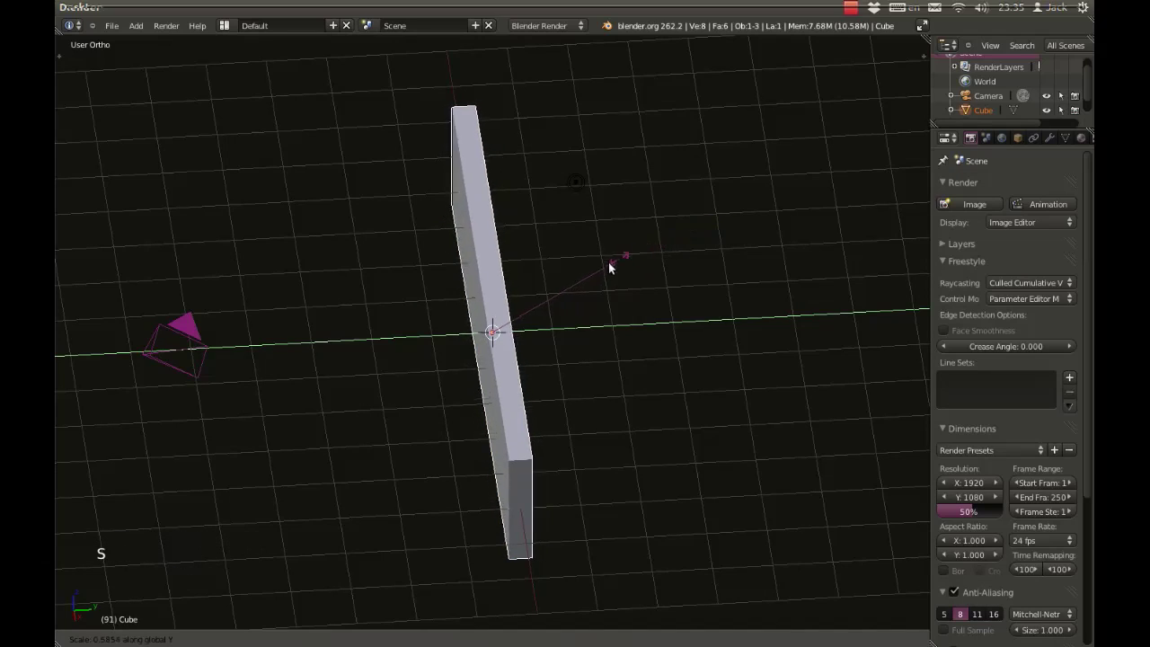
left_click(554, 275)
middle_click(434, 245)
middle_click(547, 286)
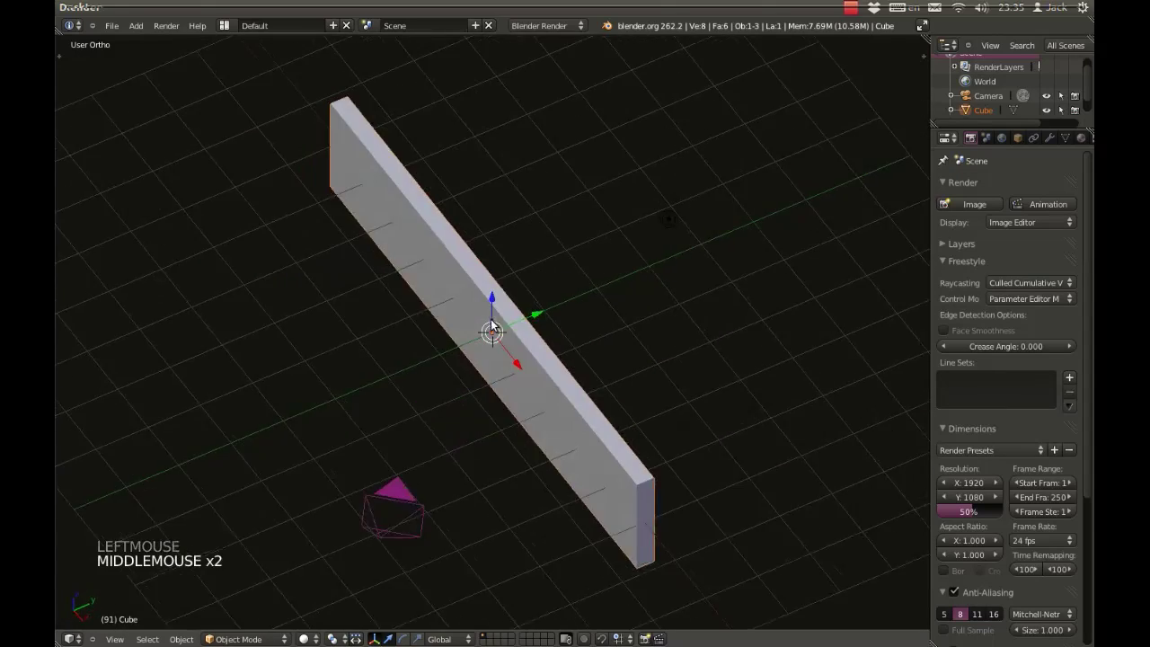
middle_click(560, 372)
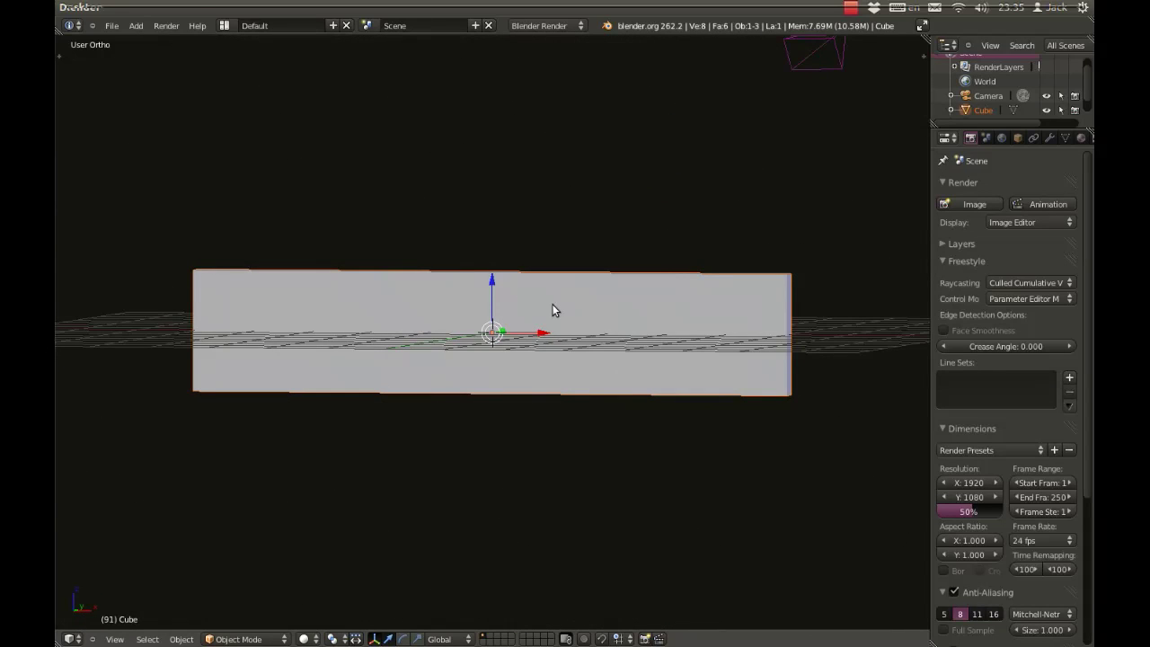
Select the wall box from the front orthographic view.
key("KP_1")
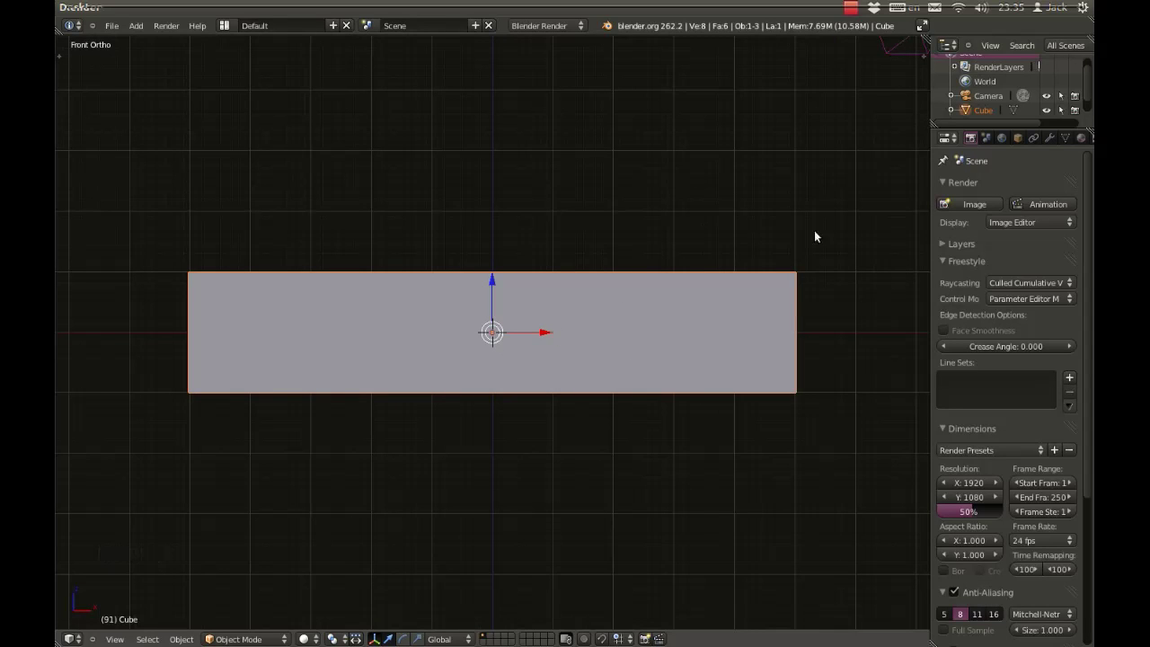
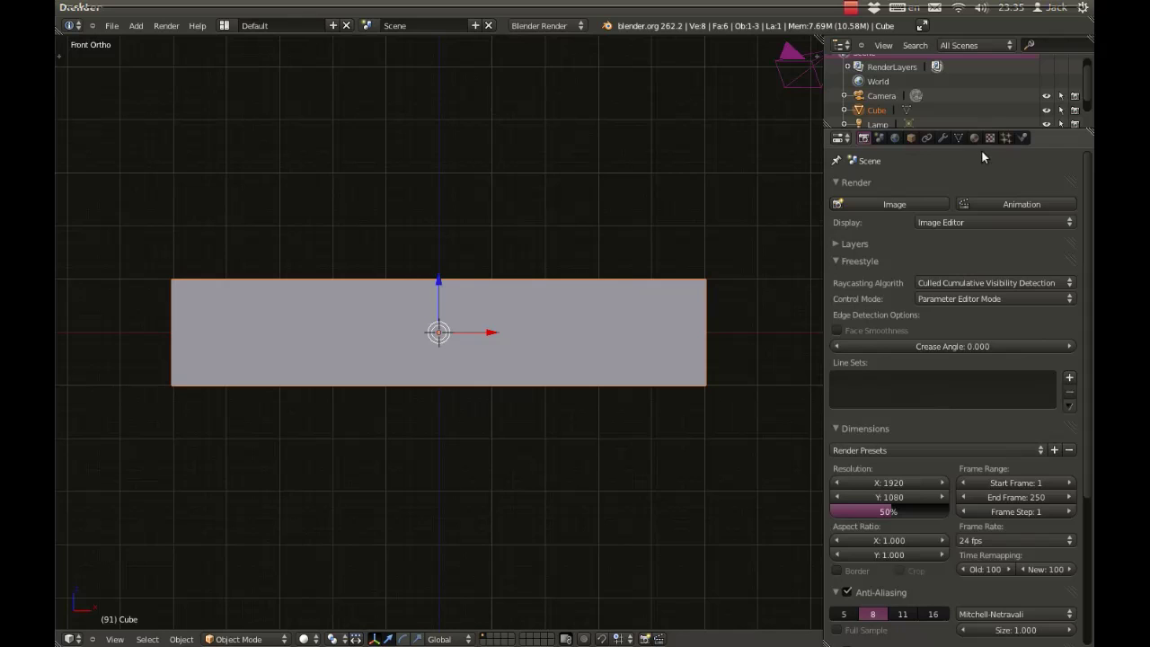
right_click(645, 304)
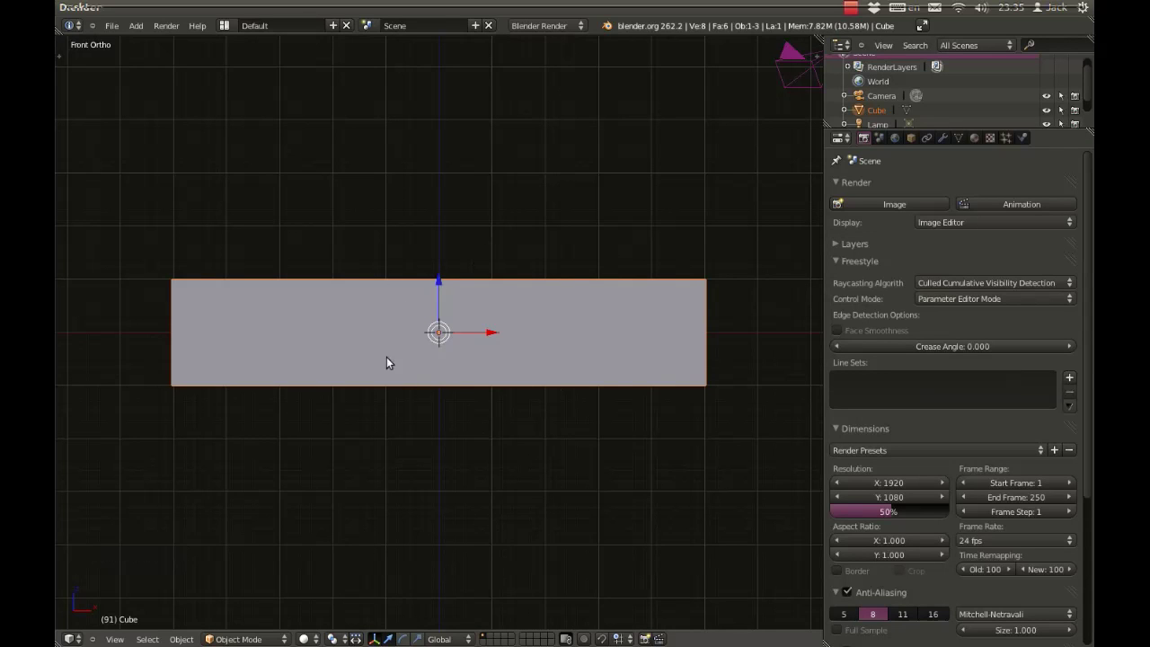
Add a second small cube above the wall and give it its own new material.
left_click(980, 144)
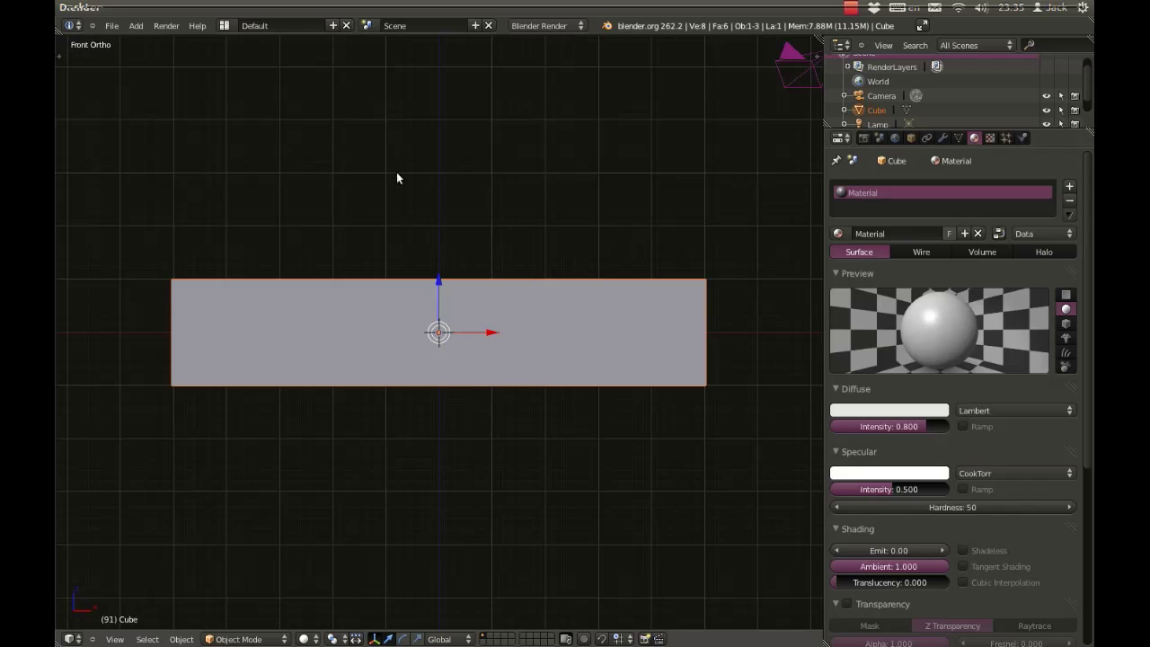
key("shift+a")
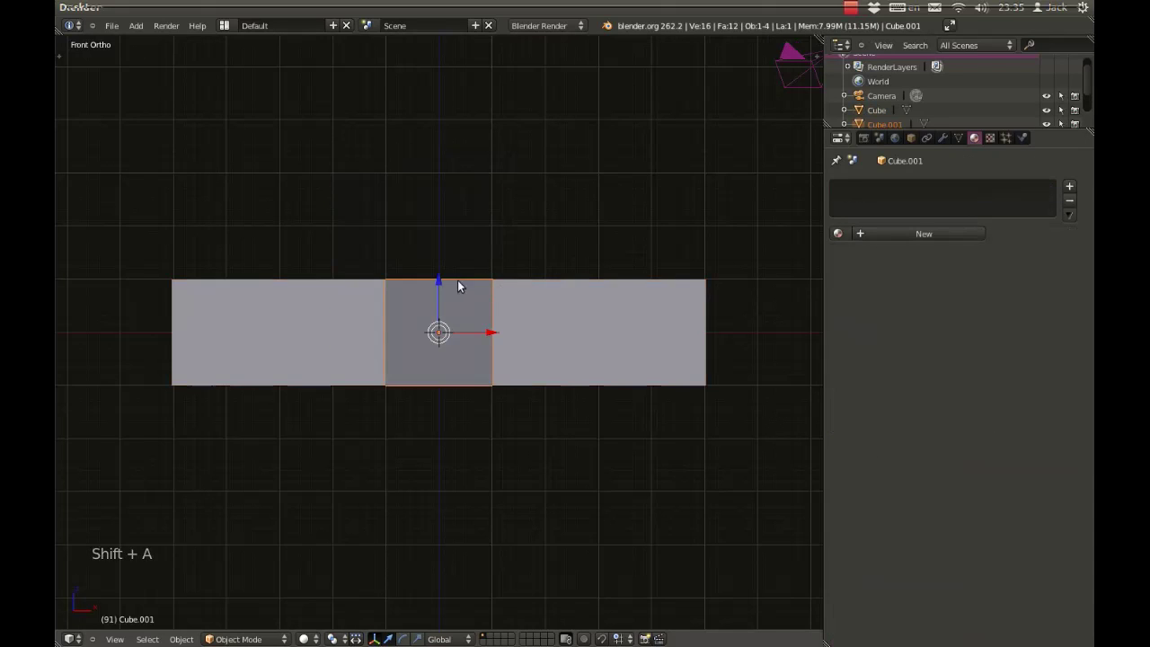
left_click(475, 162)
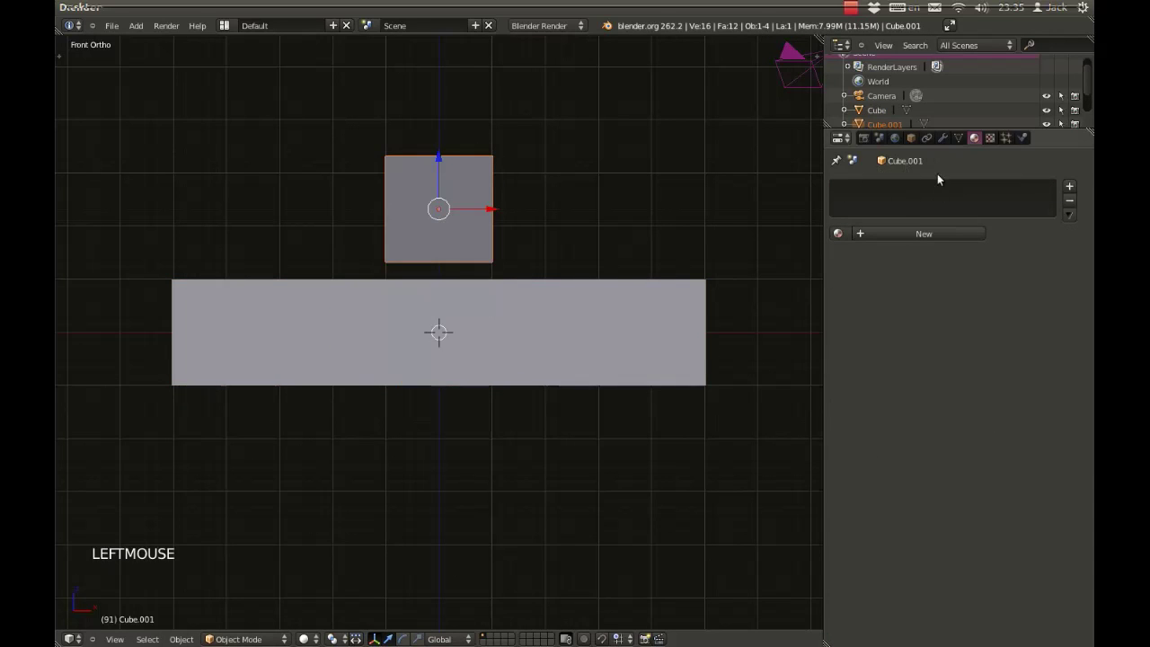
left_click(910, 240)
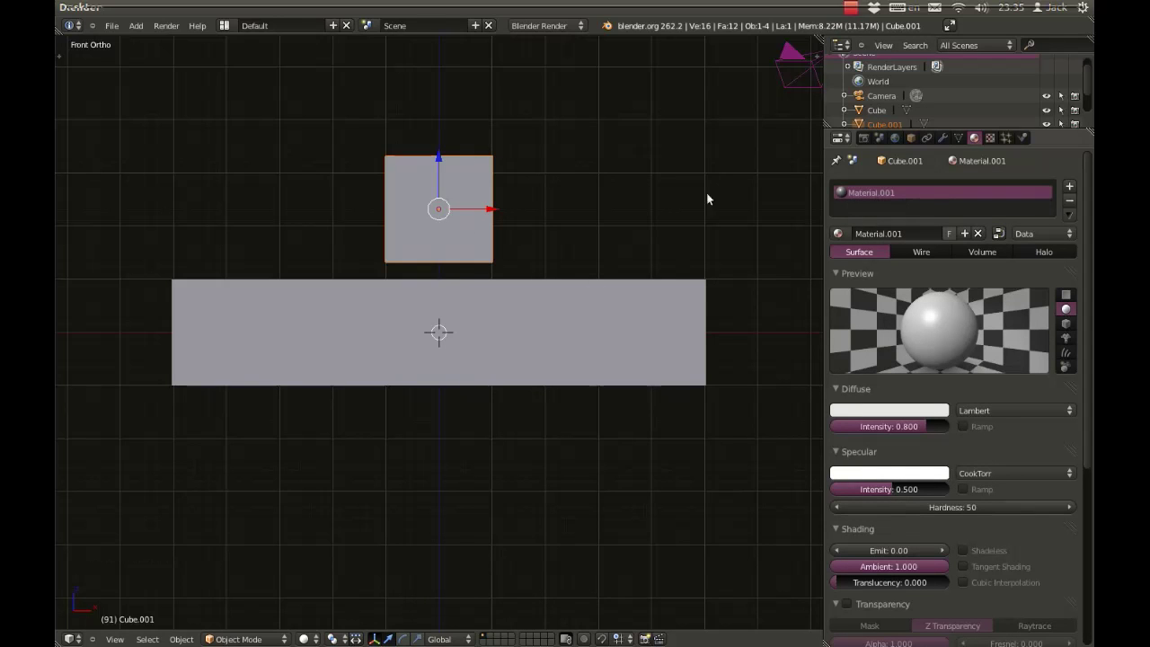
Select the small cube, request its deletion with X, and reselect the wall box.
right_click(472, 189)
key("x")
right_click(554, 318)
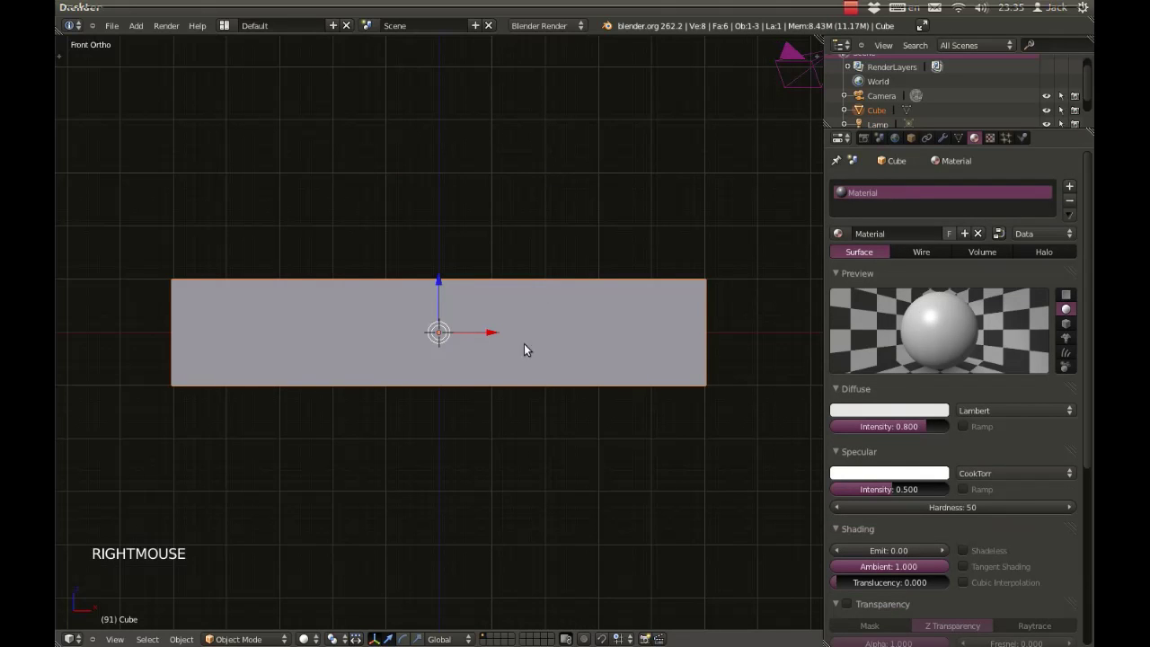
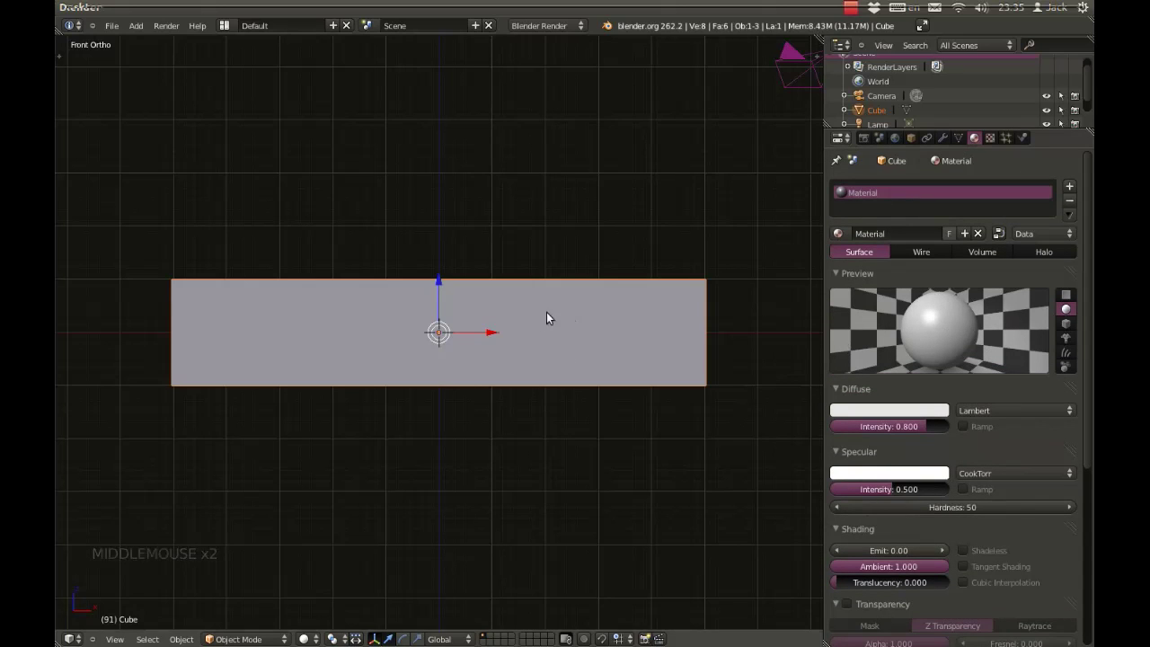
Lower the wall material's Specular Intensity from 0.5 to about 0.18.
middle_click(972, 421)
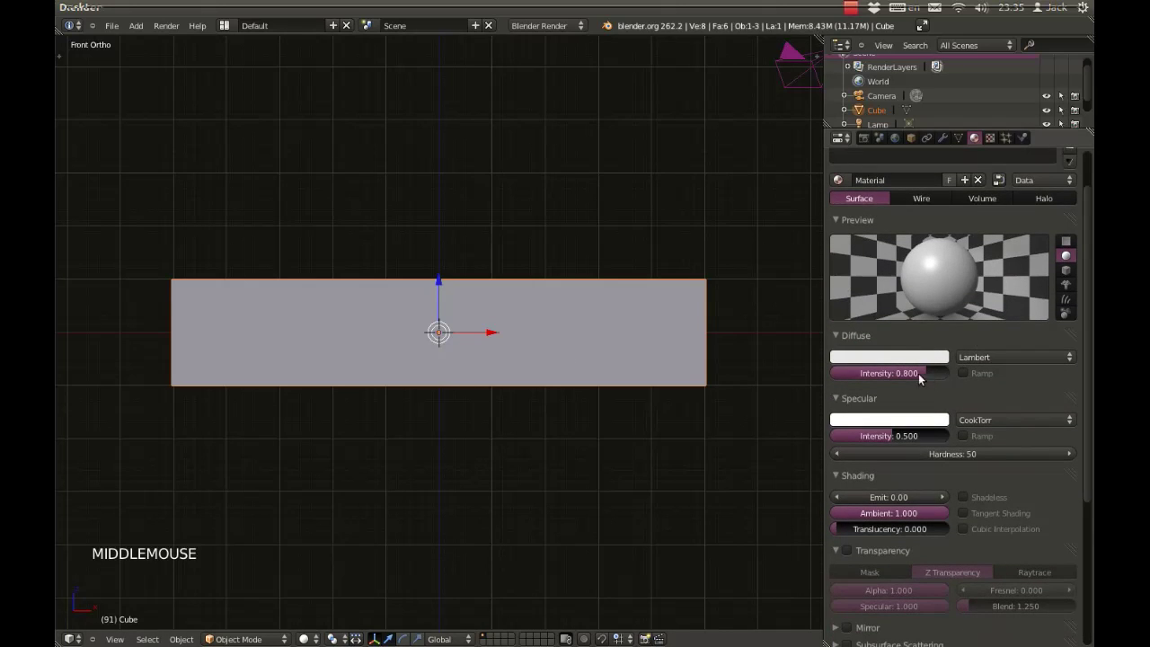
left_click(917, 364)
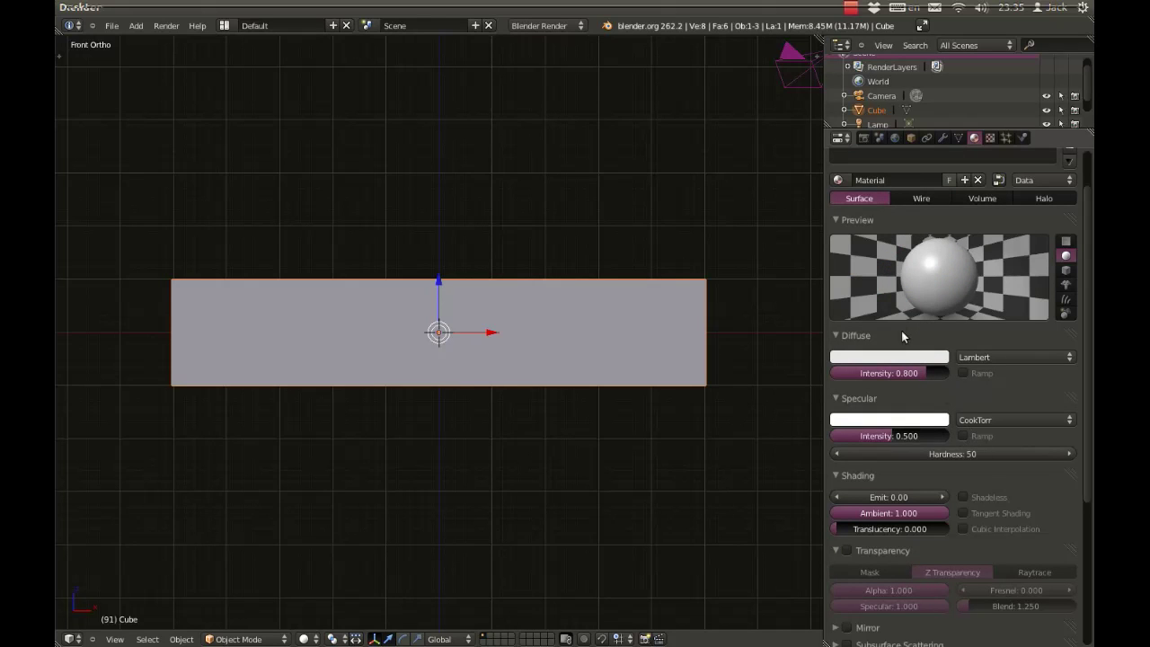
middle_click(878, 405)
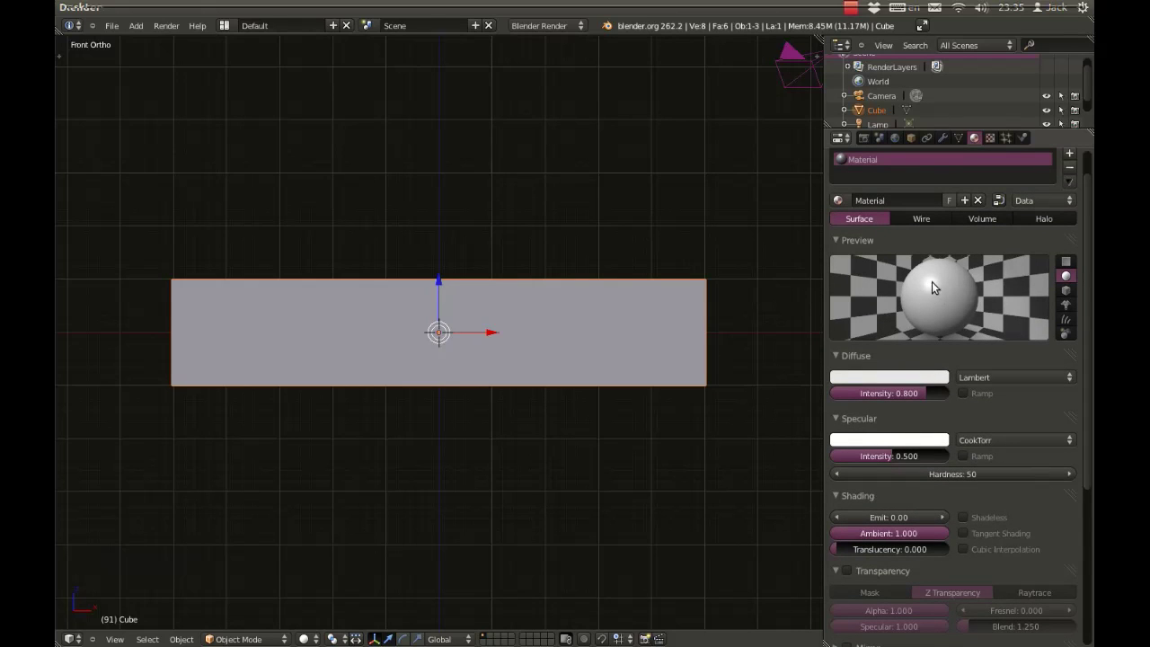
left_click(893, 464)
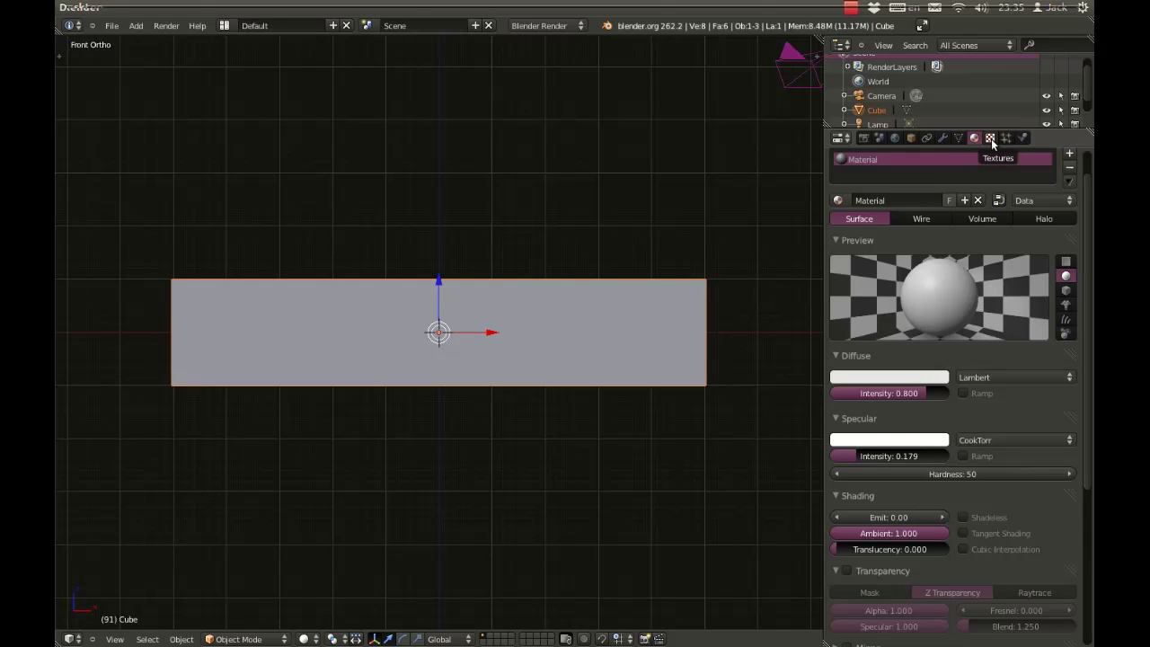
In the Texture settings, list the available types for the new texture 'Tex'.
left_click(995, 146)
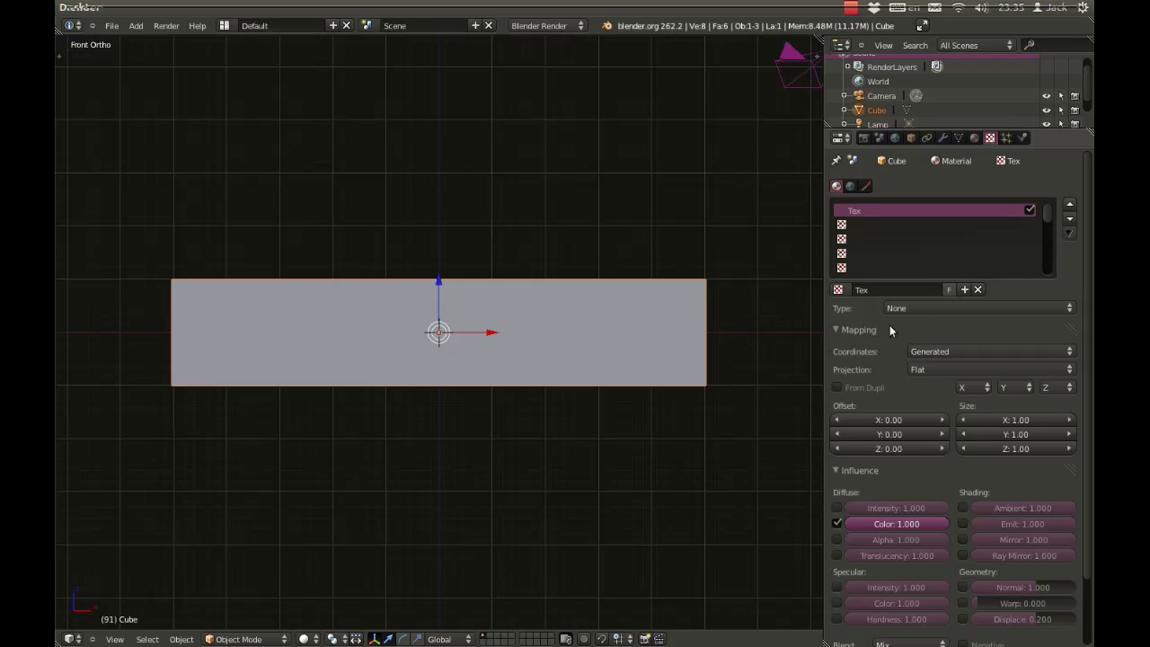
left_click(937, 316)
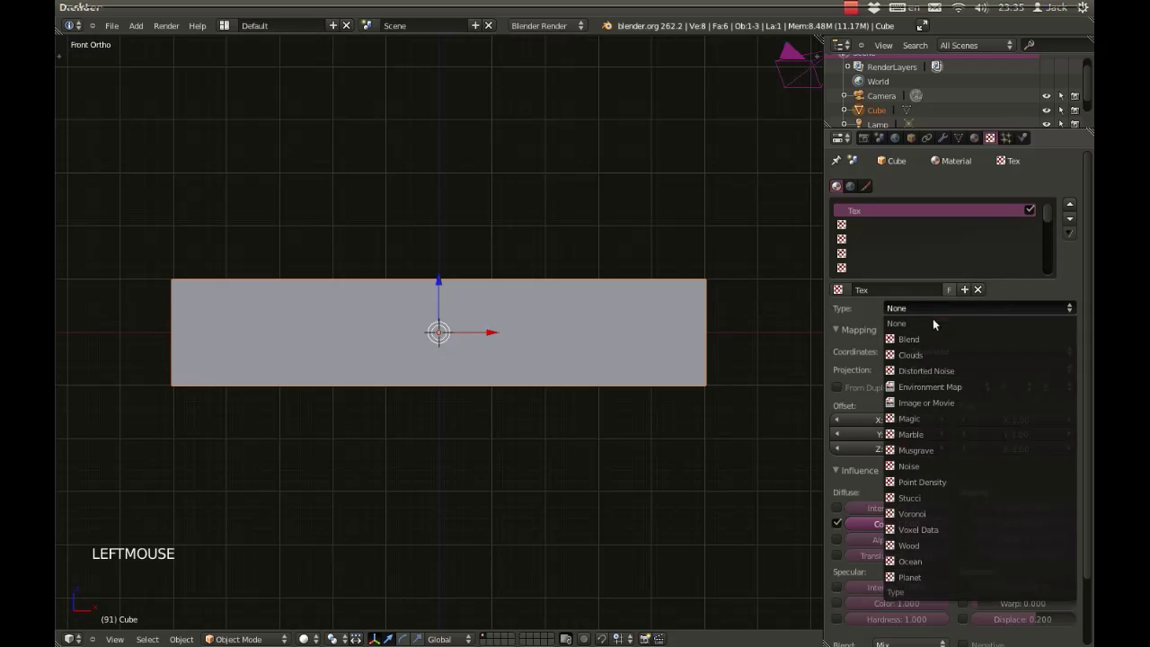
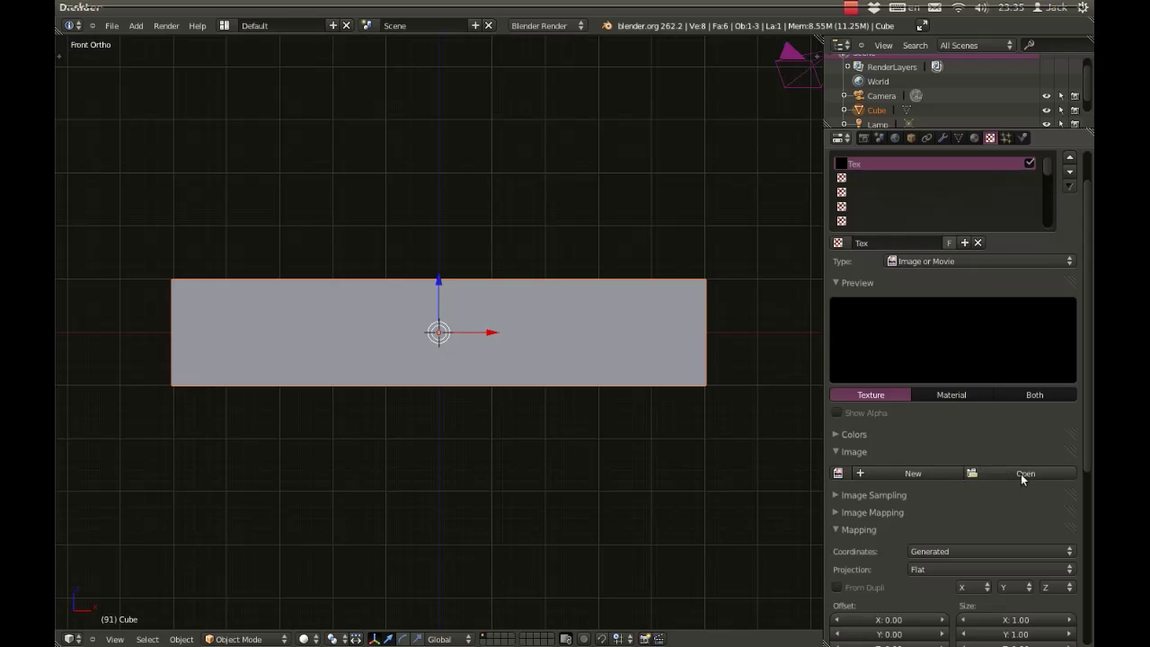
Browse as thumbnails and load bricks.jpg as the texture's image.
left_click(1027, 480)
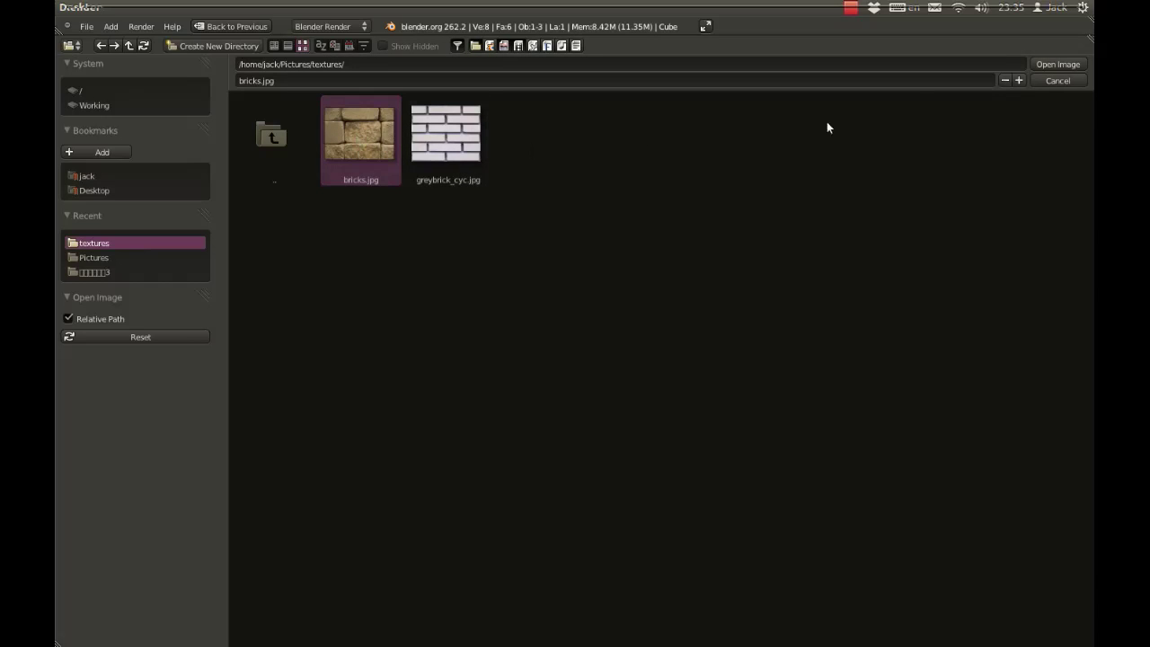
left_click(1071, 68)
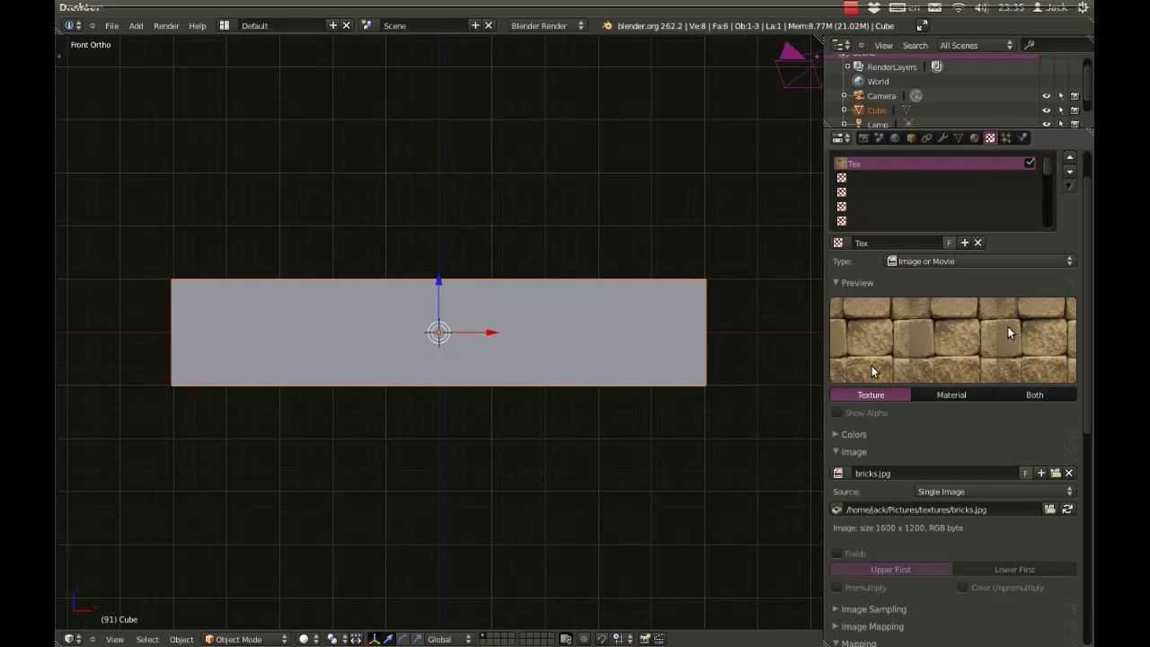
Scroll the texture properties before rendering the textured wall.
middle_click(877, 369)
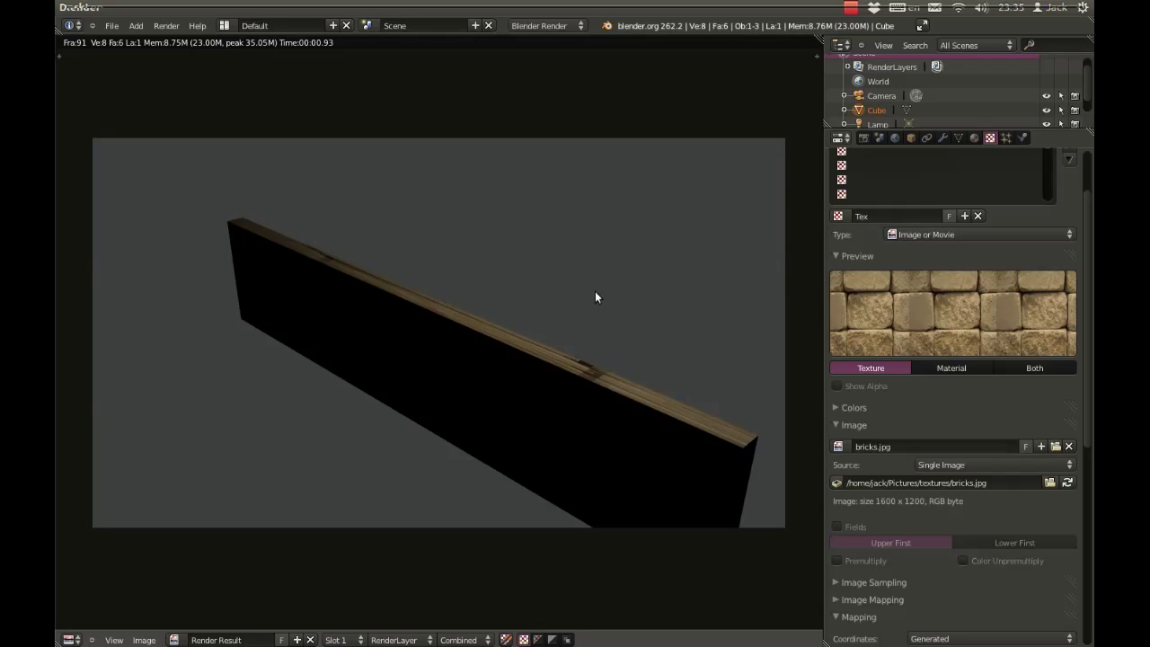
Leave the render, move the lamp to light the plank's front face, and render again.
key("Escape")
middle_click(649, 272)
scroll("down", 3)
middle_click(572, 241)
right_click(551, 250)
middle_click(576, 277)
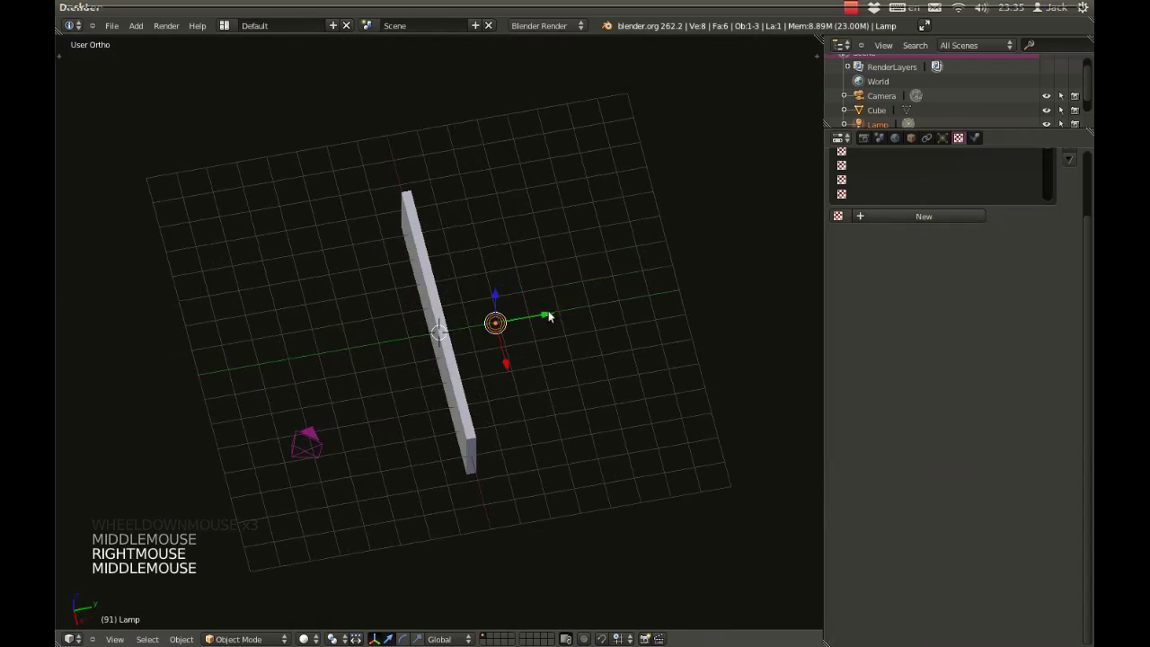
left_click(542, 321)
middle_click(443, 386)
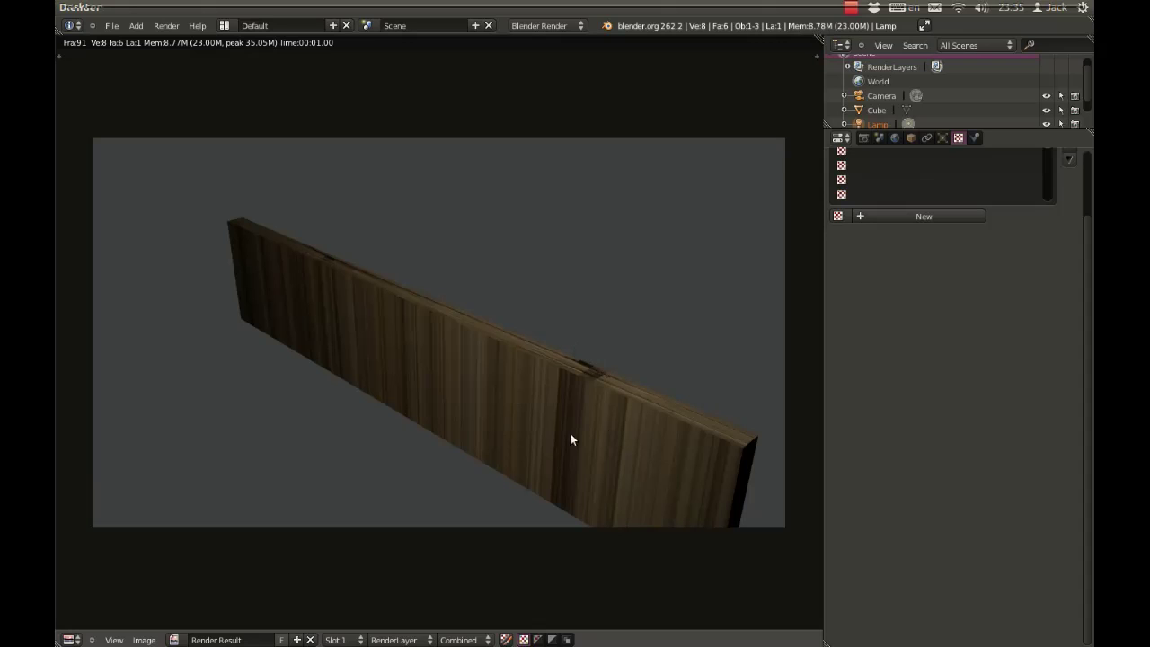
Return to the 3D view, select the plank and scroll its texture panel to the Mapping settings.
key("Escape")
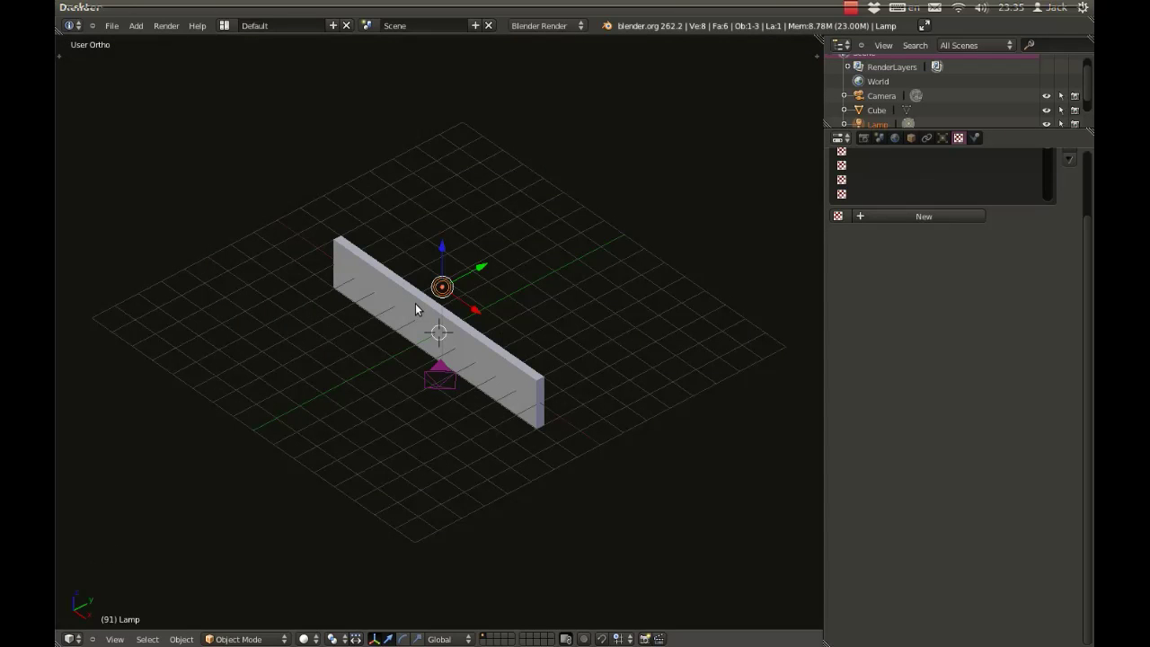
right_click(421, 305)
middle_click(582, 339)
scroll("up", 3)
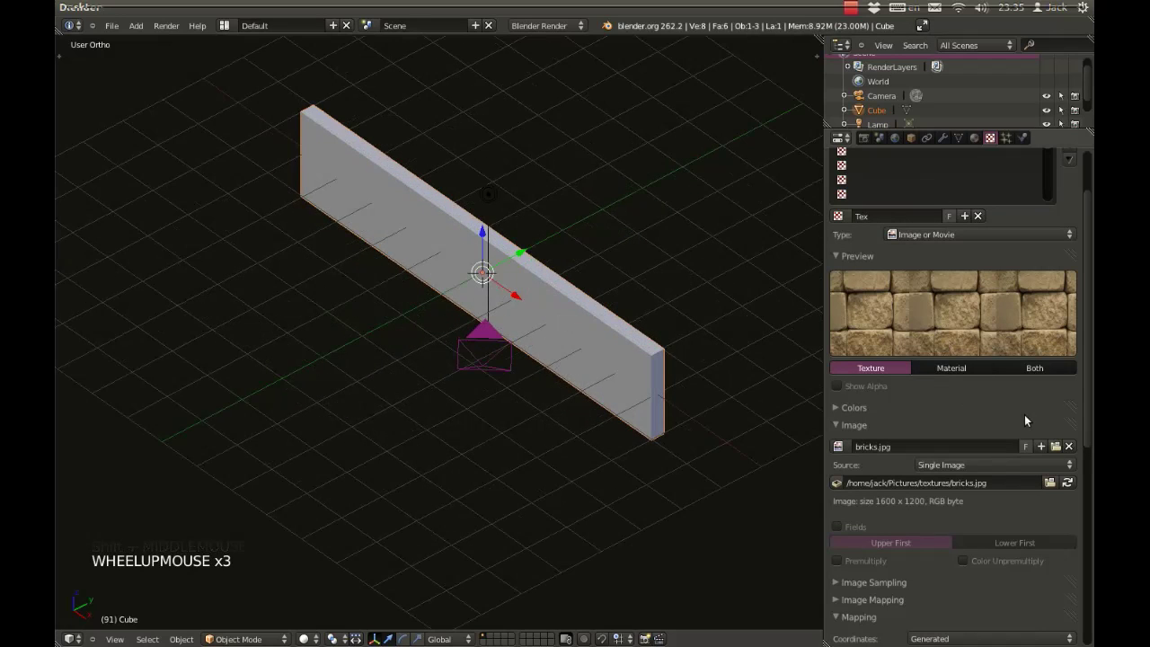
middle_click(1029, 420)
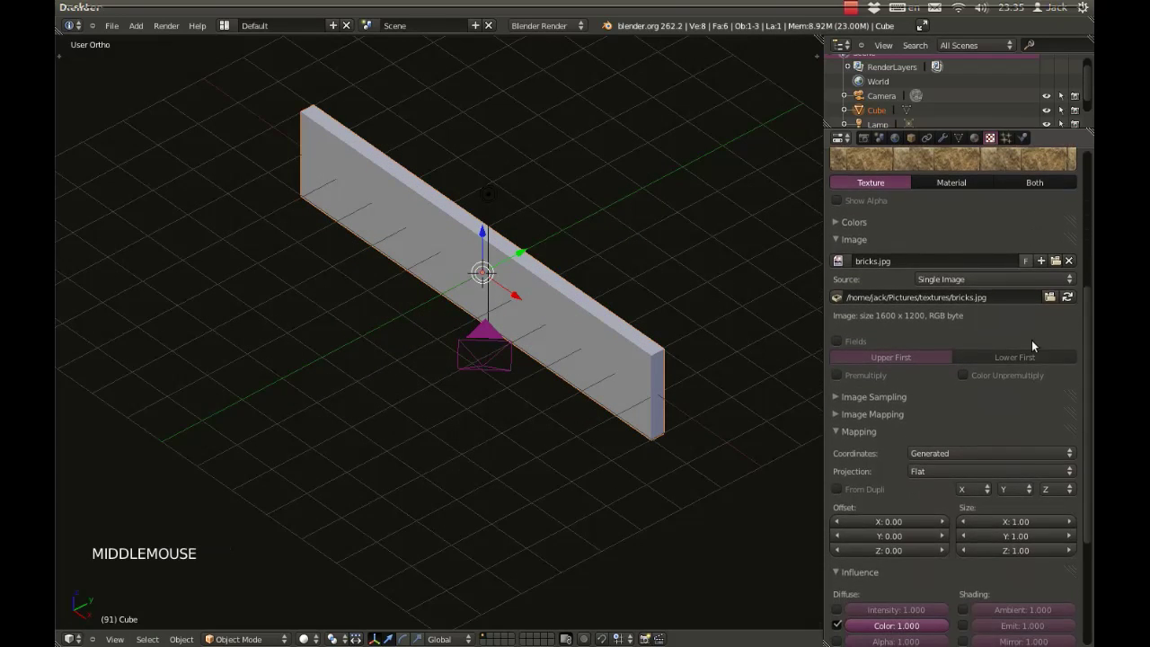